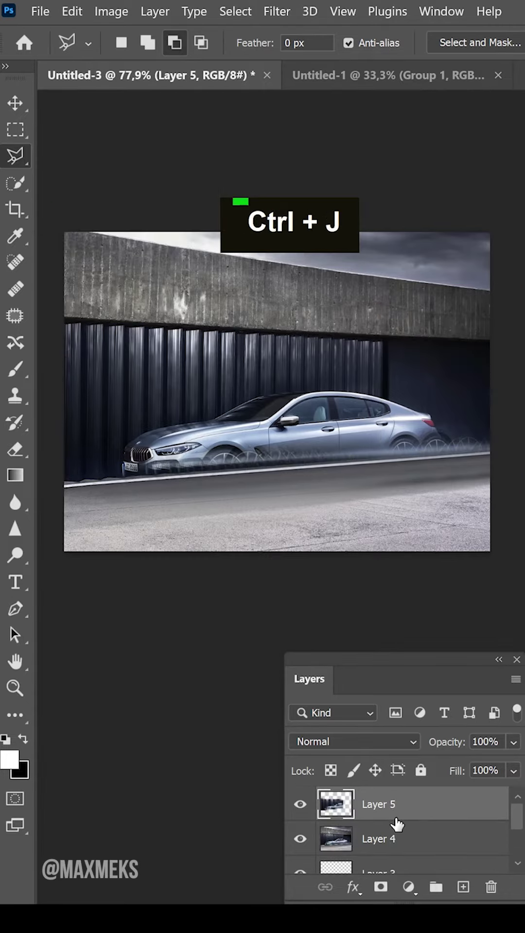
# Mask Layer 5 to the wall-panel selection and hide Layer 4 to check the cutout
pyautogui.click(311, 821)
pyautogui.click(346, 812)
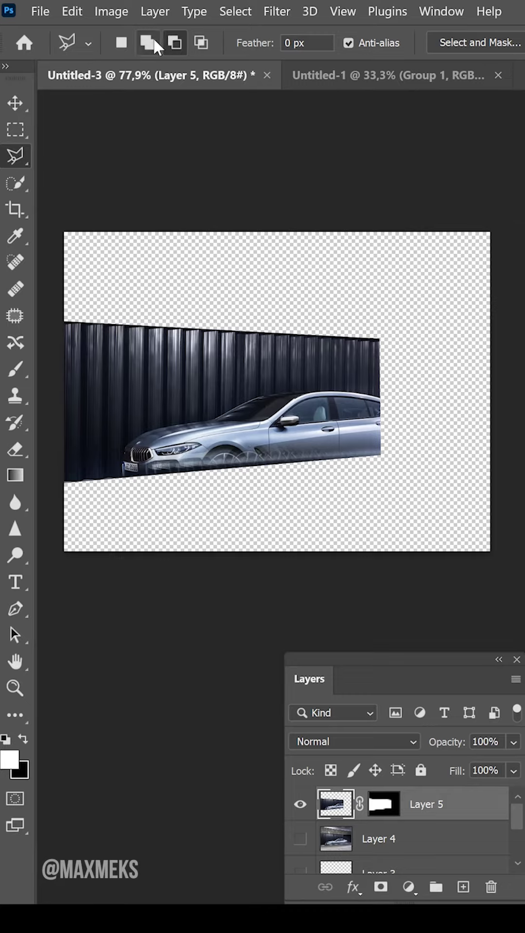
# Set the lasso to Add to Selection and extend the wall-panel mask across the car's front and middle
pyautogui.doubleClick(116, 453)
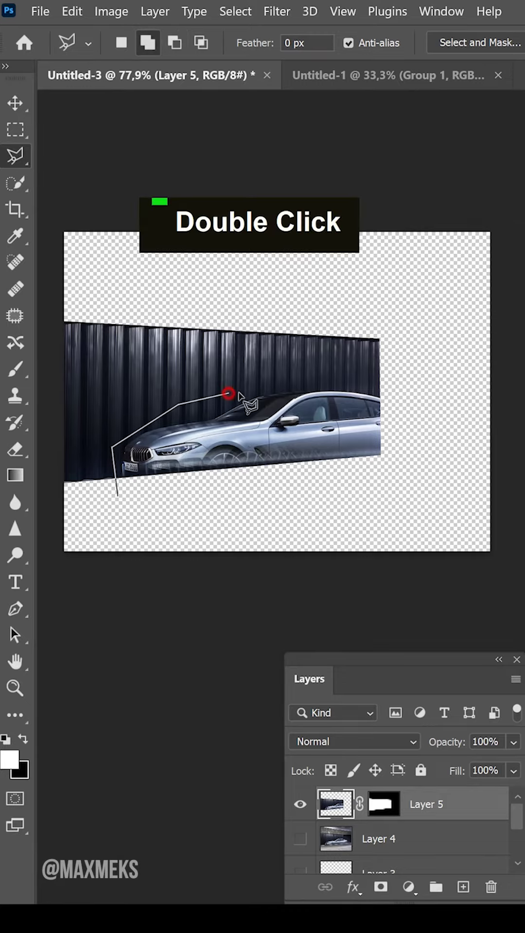
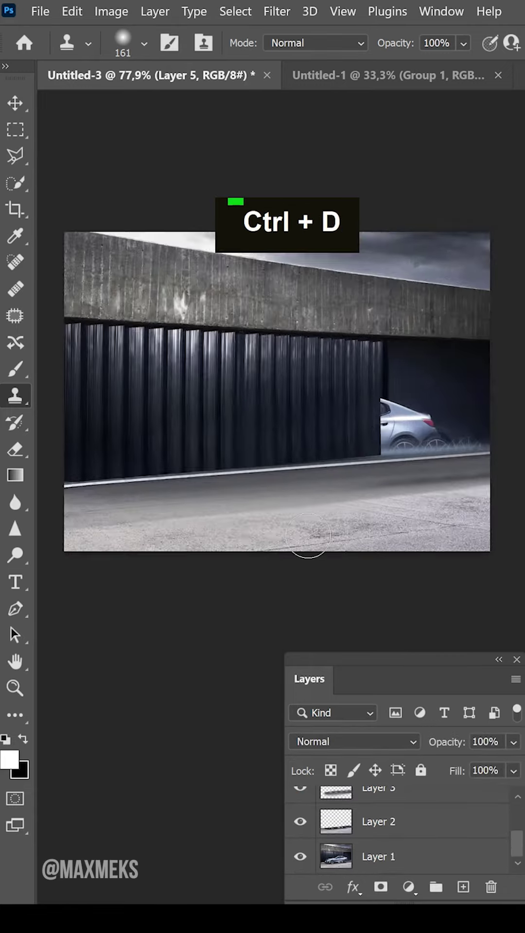
pyautogui.scroll(-3)
pyautogui.scroll(3)
pyautogui.scroll(-3)
pyautogui.scroll(3)
pyautogui.scroll(-3)
pyautogui.scroll(3)
pyautogui.scroll(3)
# Add a new empty Layer 6 above the masked panel for cloning
pyautogui.click(389, 807)
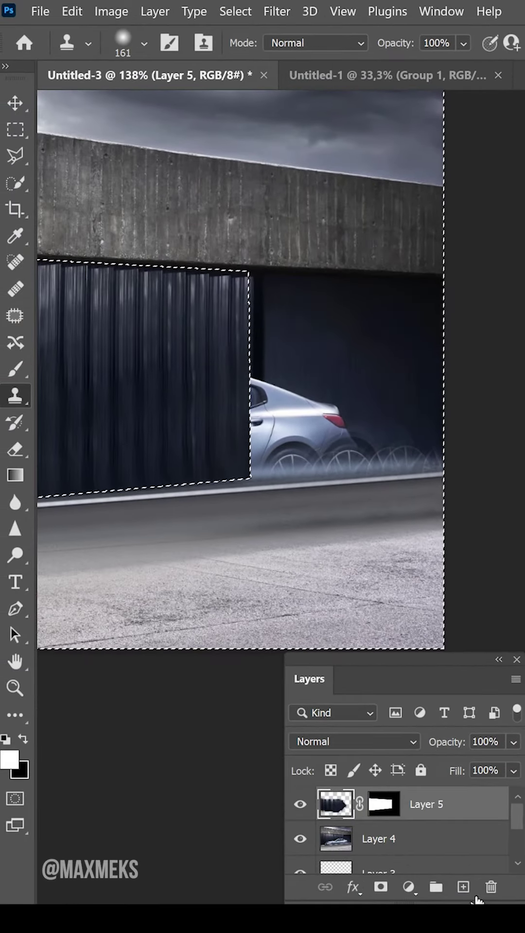
pyautogui.scroll(-3)
pyautogui.scroll(3)
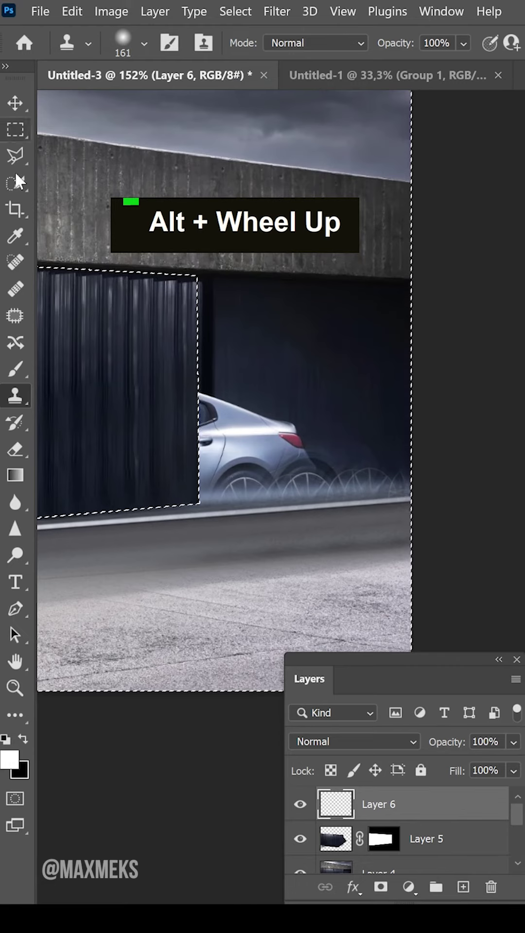
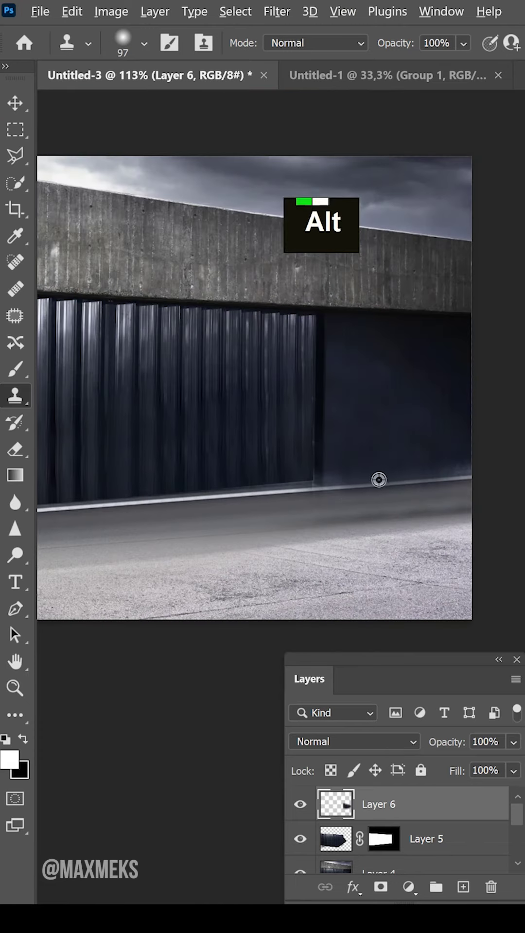
# Clone away the car's rear on Layer 6, then reveal only the original car photo on Layer 1
pyautogui.scroll(3)
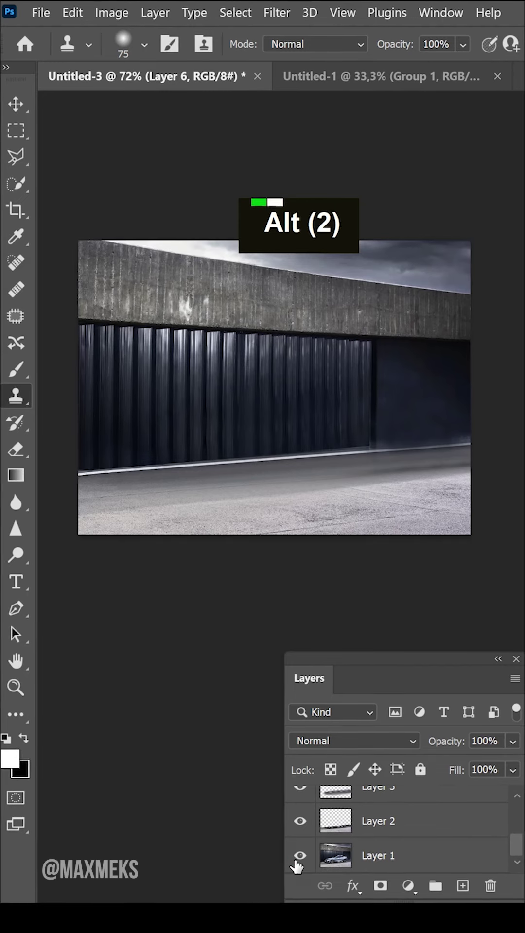
pyautogui.click(299, 866)
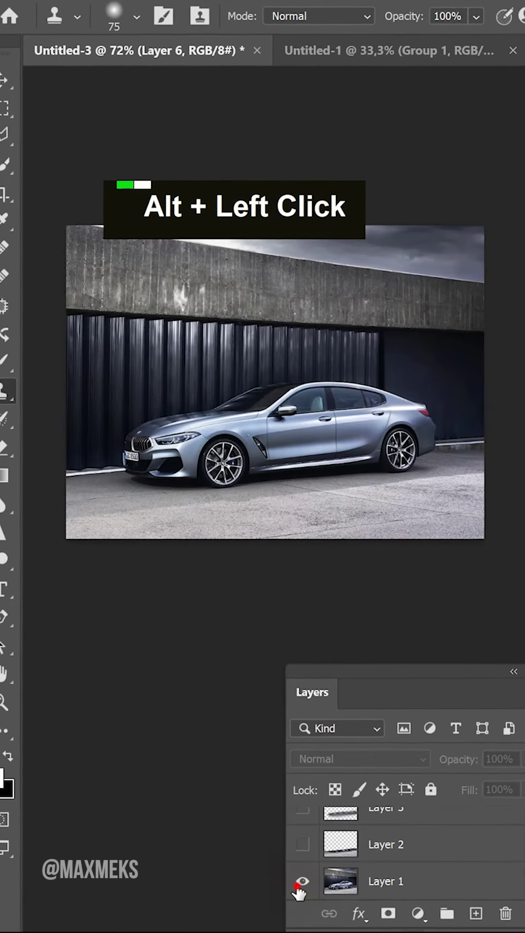